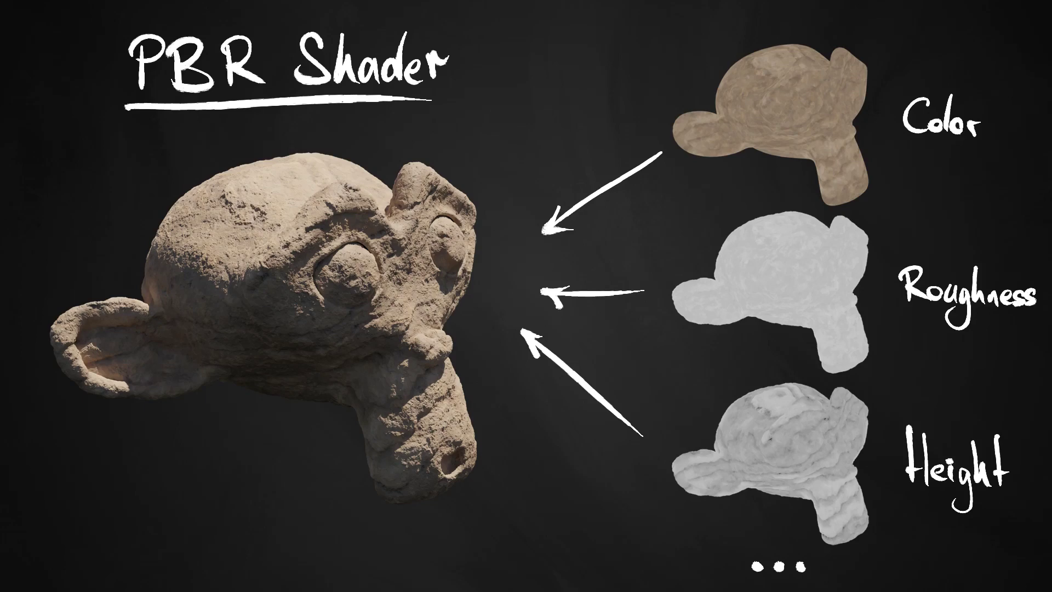
View Suzanne from the front orthographic view, then through the scene camera
{"action": "middle_click", "coordinate": [257, 354]}
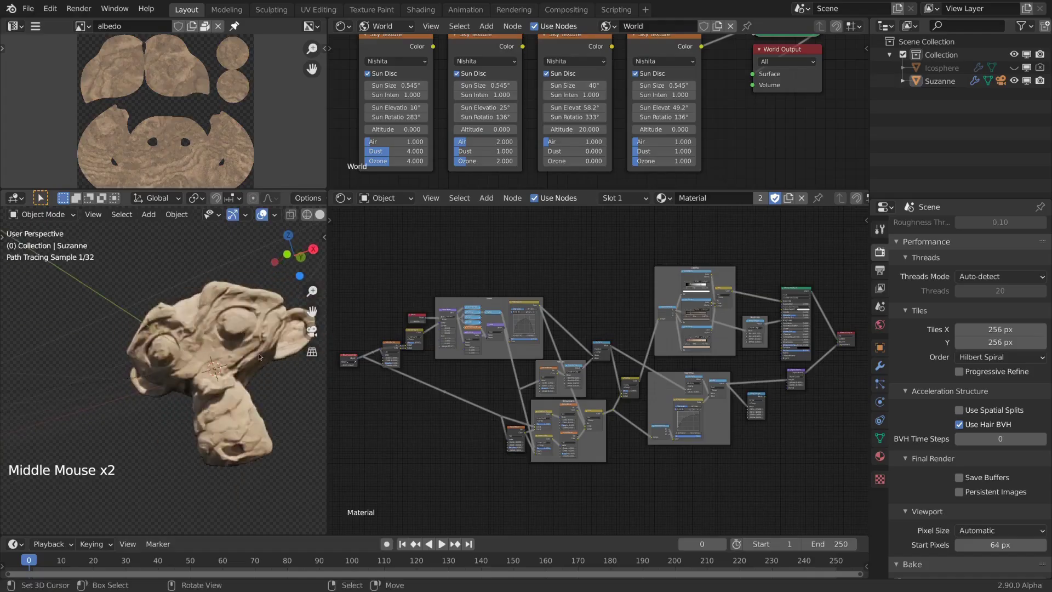
{"action": "key", "text": "KP_1"}
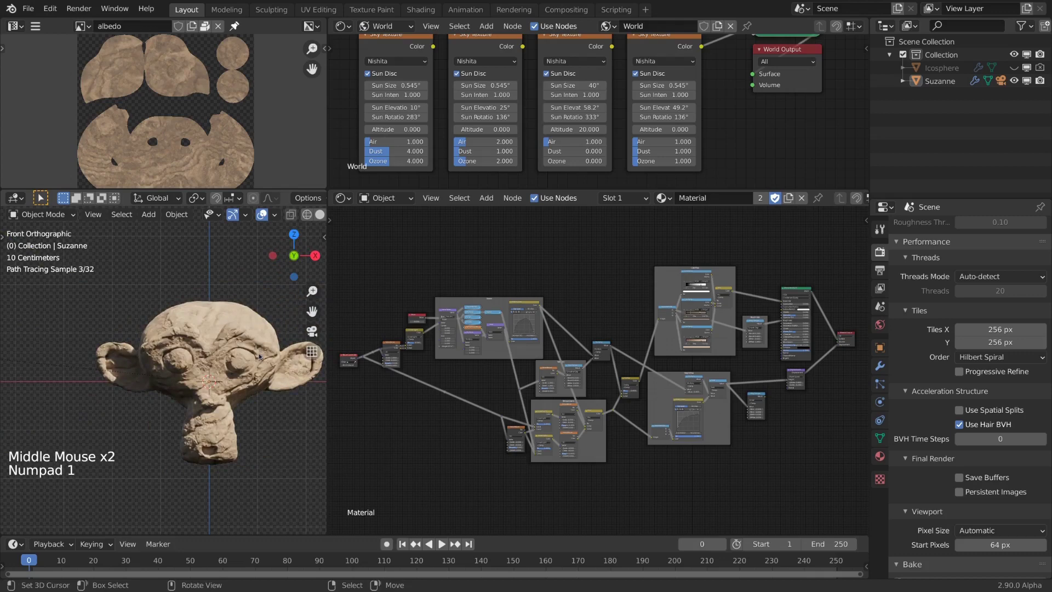
{"action": "key", "text": "KP_0"}
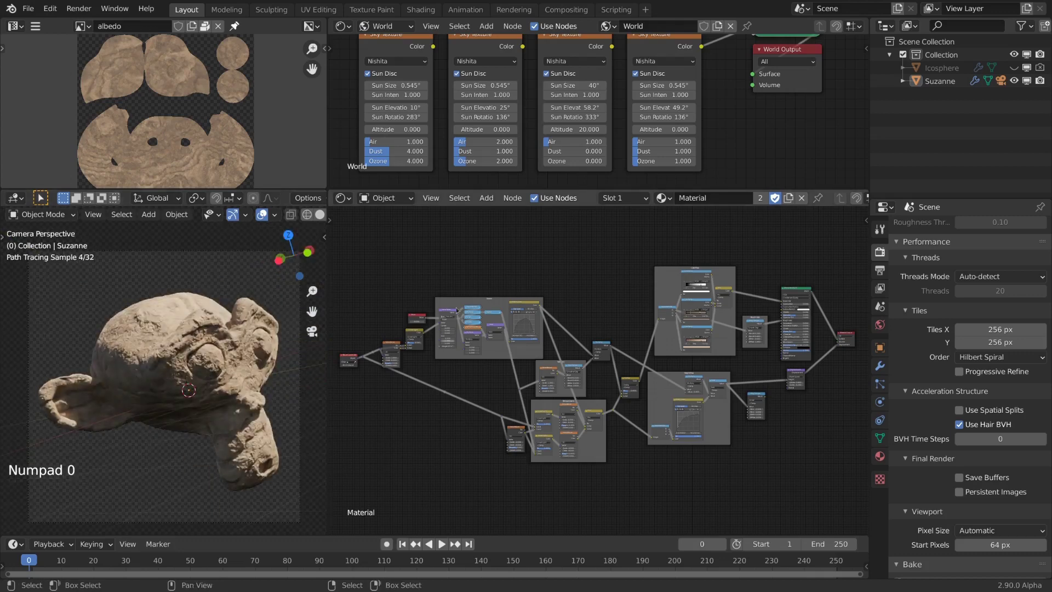
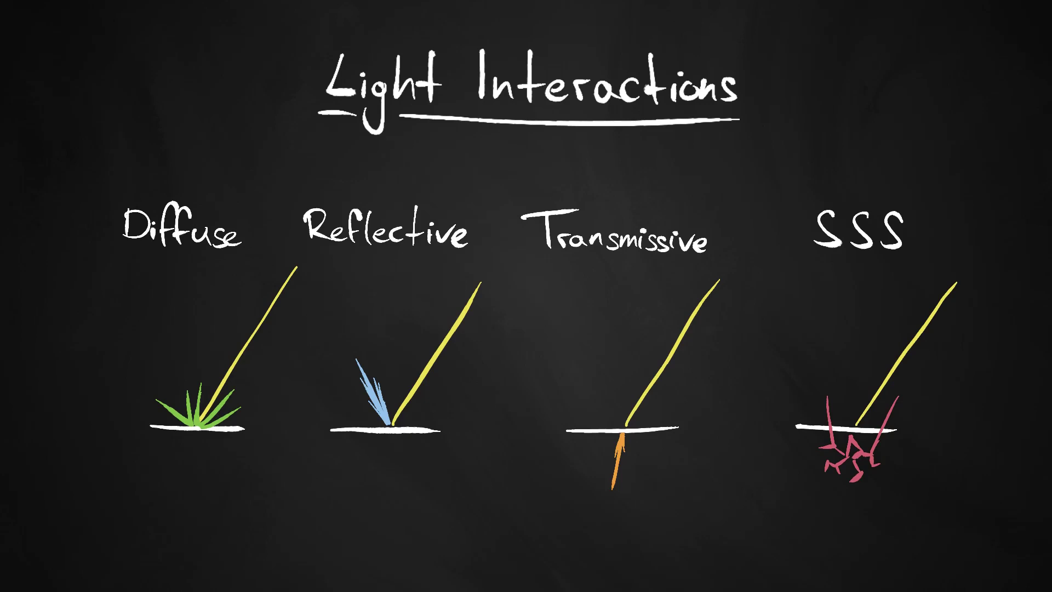
Shift the node tree so the Principled BSDF and its Roughness input are visible
{"action": "left_click", "coordinate": [664, 64]}
{"action": "middle_click", "coordinate": [789, 253]}
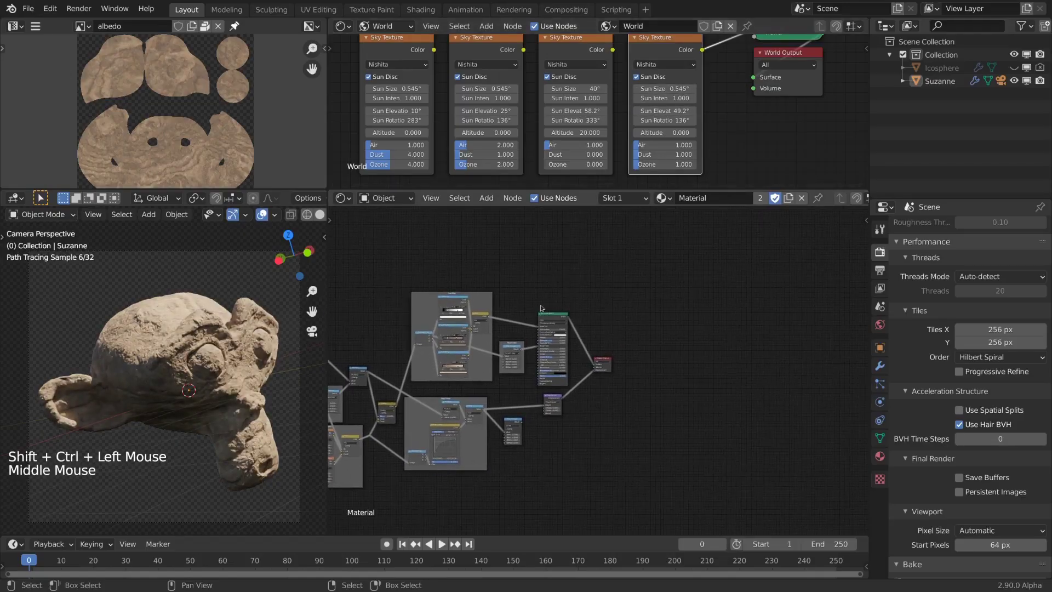
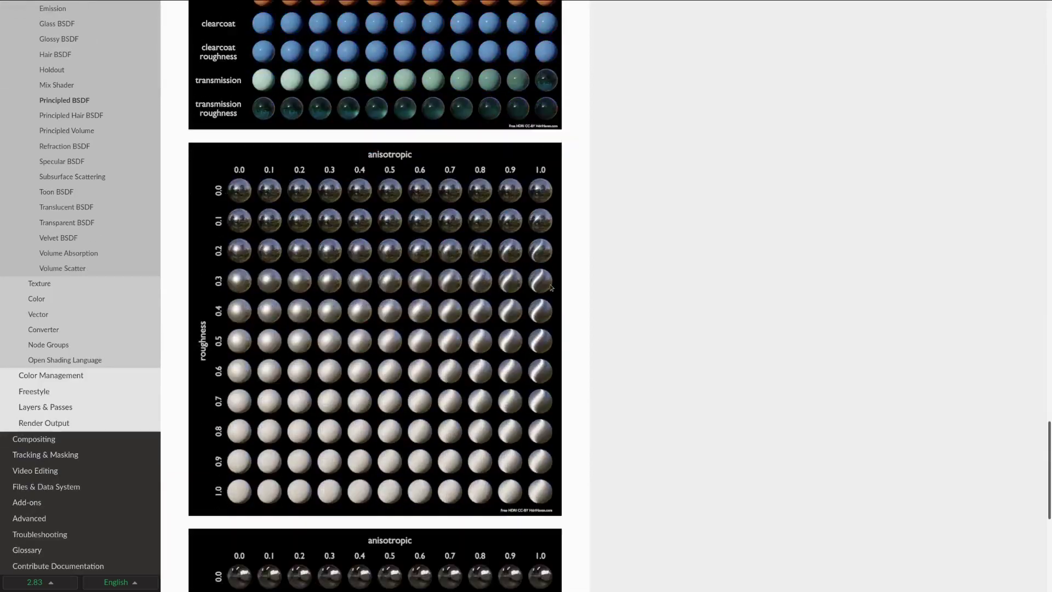
{"action": "left_click", "coordinate": [650, 324]}
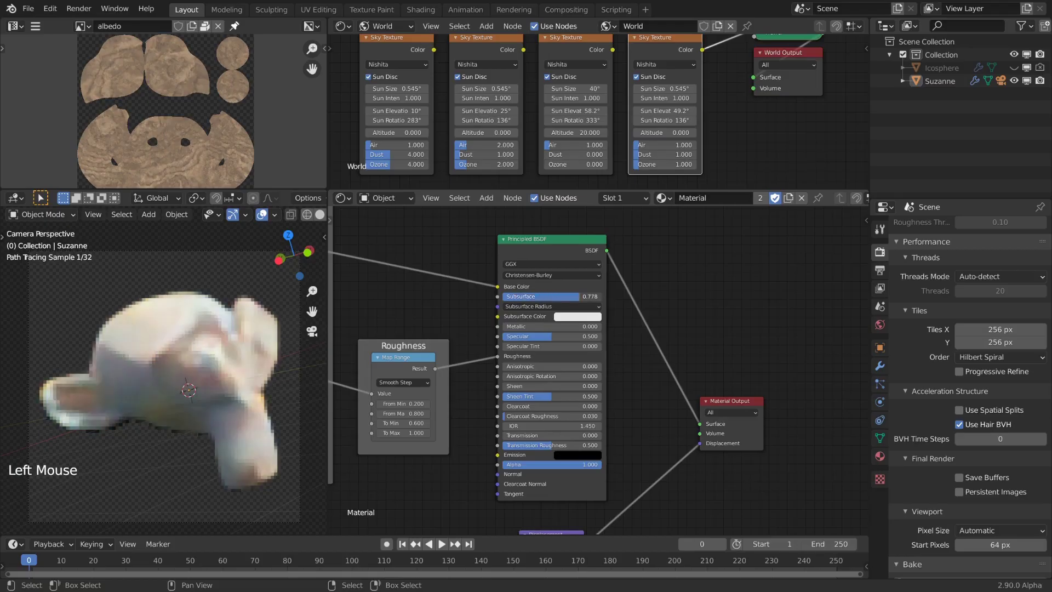
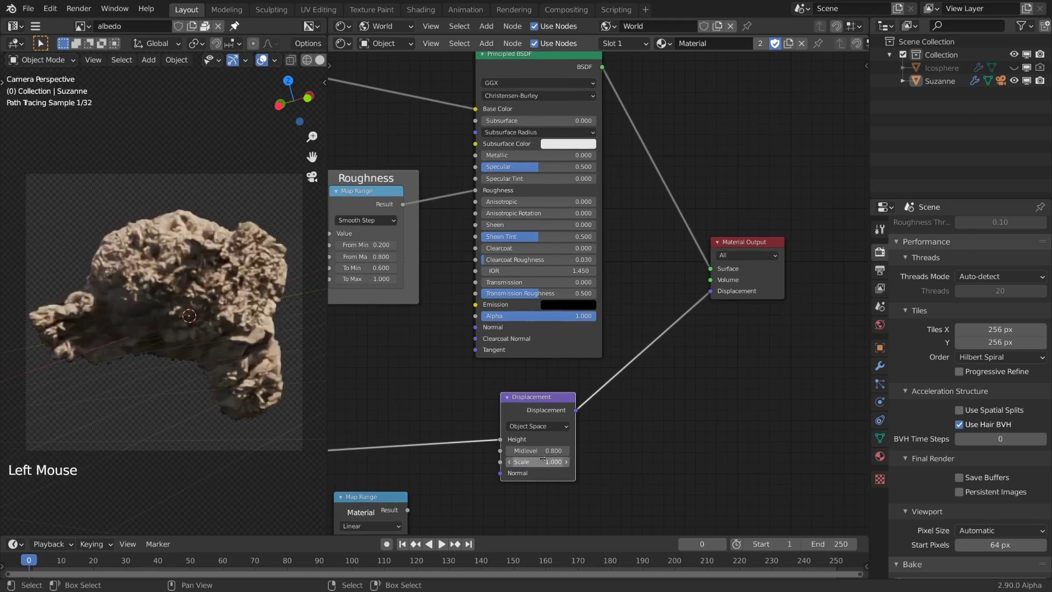
Confirm the displacement strength value of zero
{"action": "key", "text": "KP_Enter"}
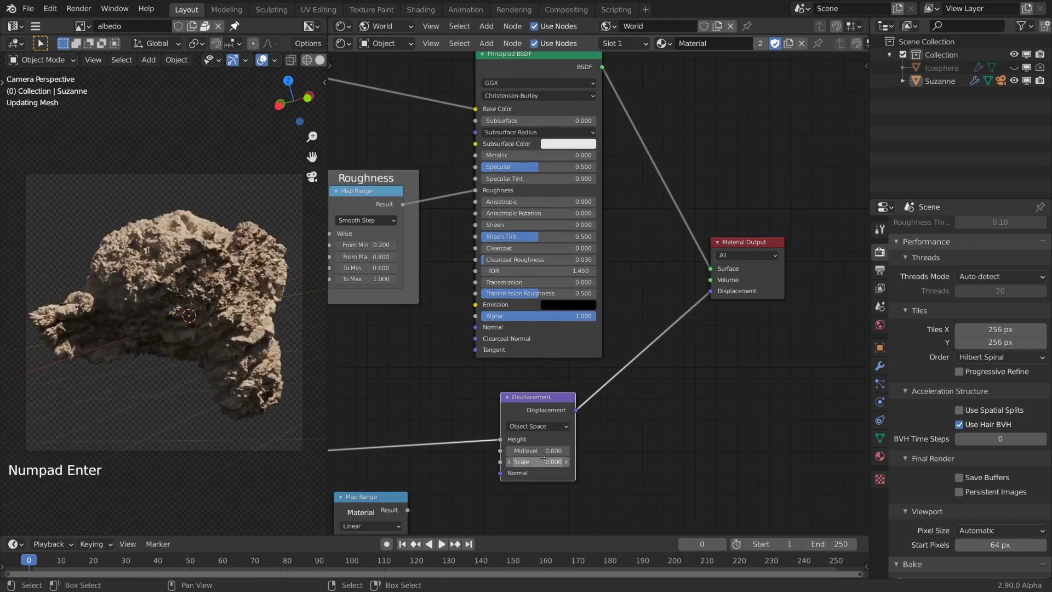
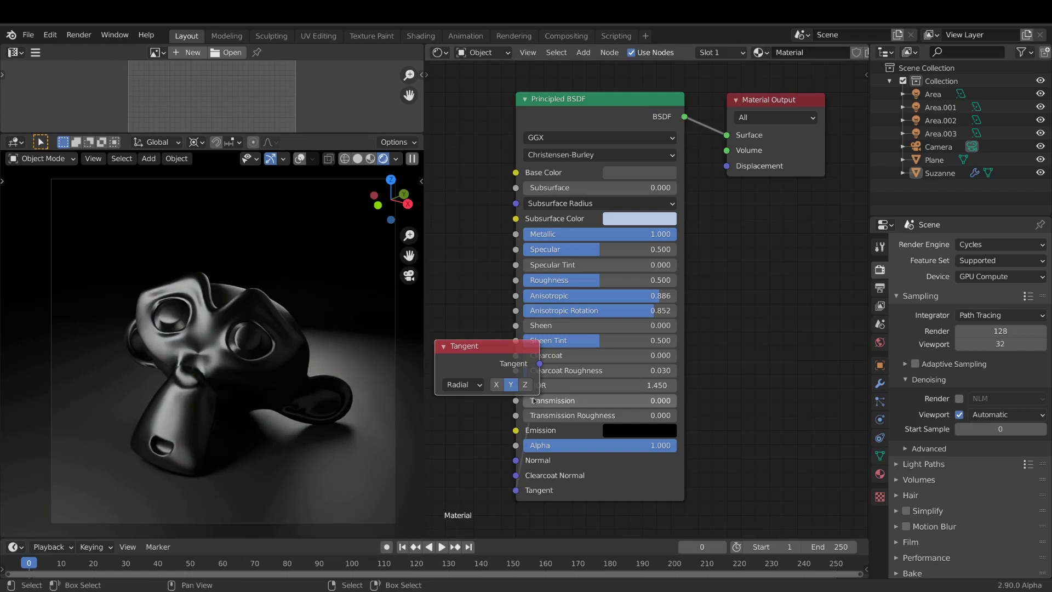
Adjust a Principled BSDF input toward the dark red sheen and clearcoat material
{"action": "left_click", "coordinate": [503, 386]}
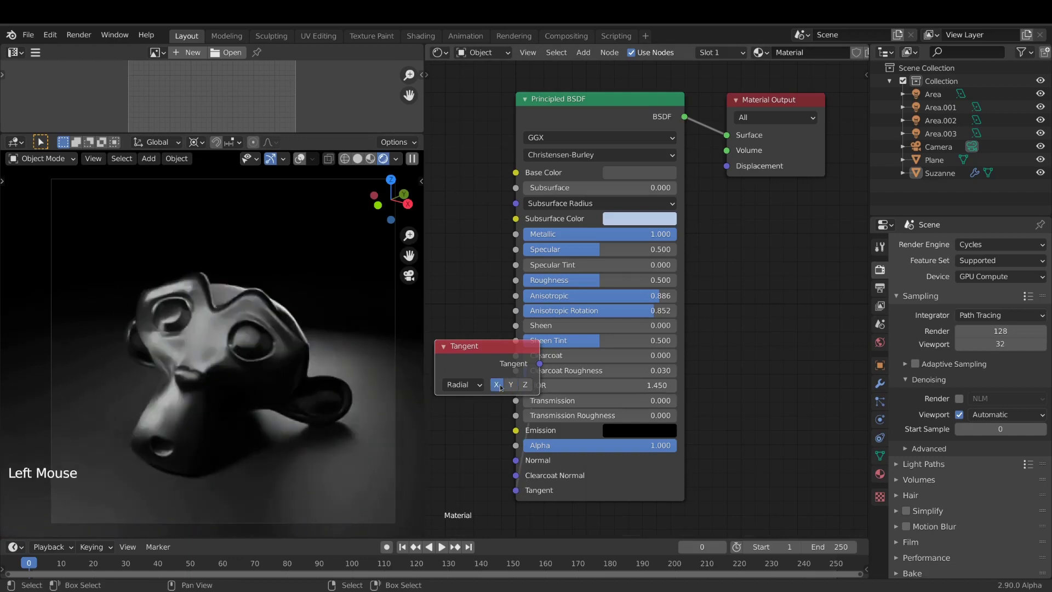
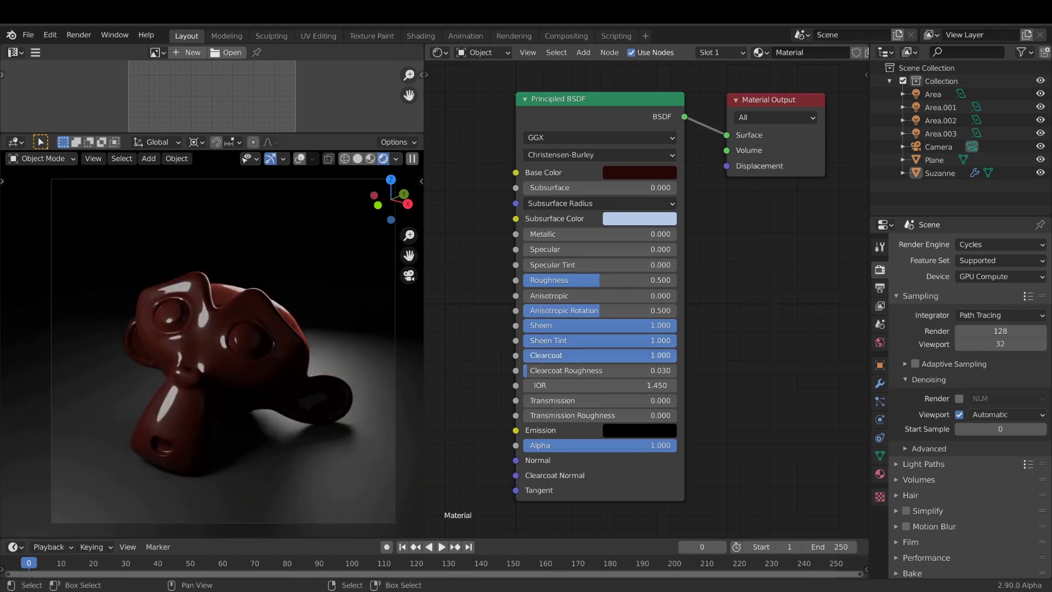
Raise the red material's Metallic to 1.0
{"action": "left_click", "coordinate": [793, 305]}
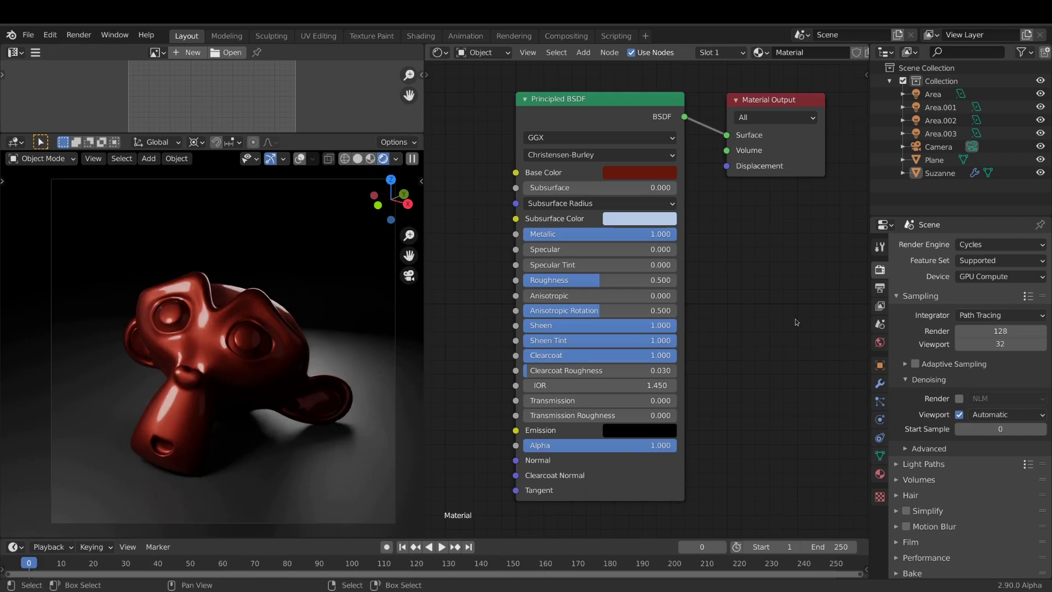
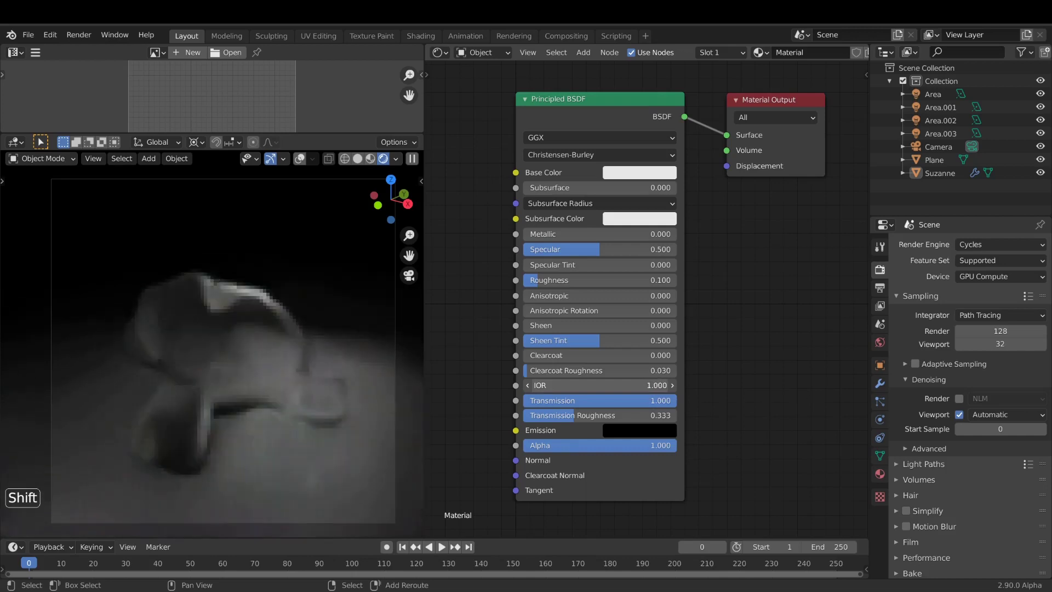
Bring up the Base Color picker to adjust its Value
{"action": "left_click", "coordinate": [613, 432]}
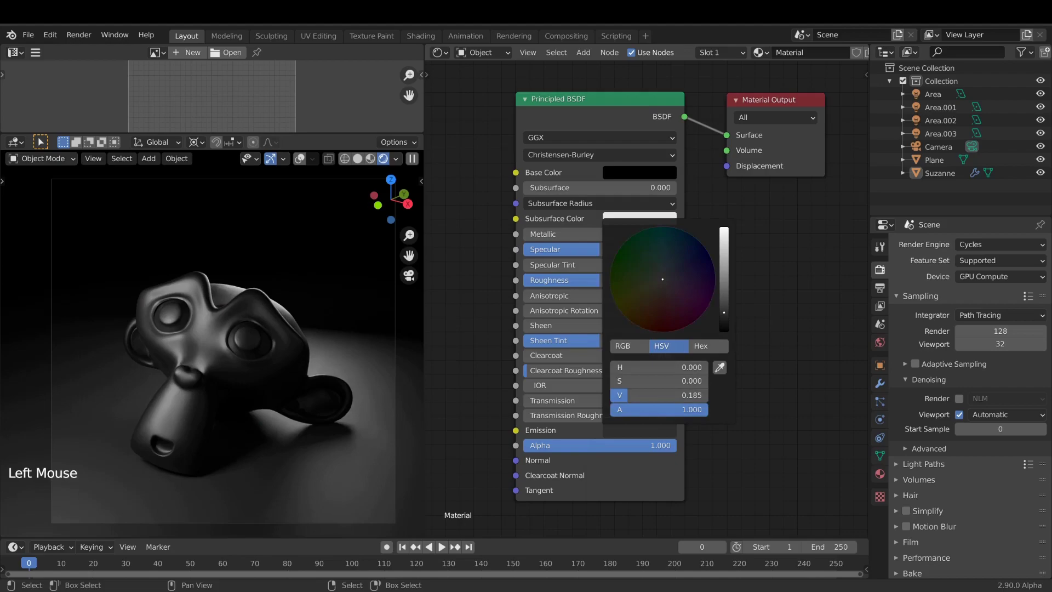
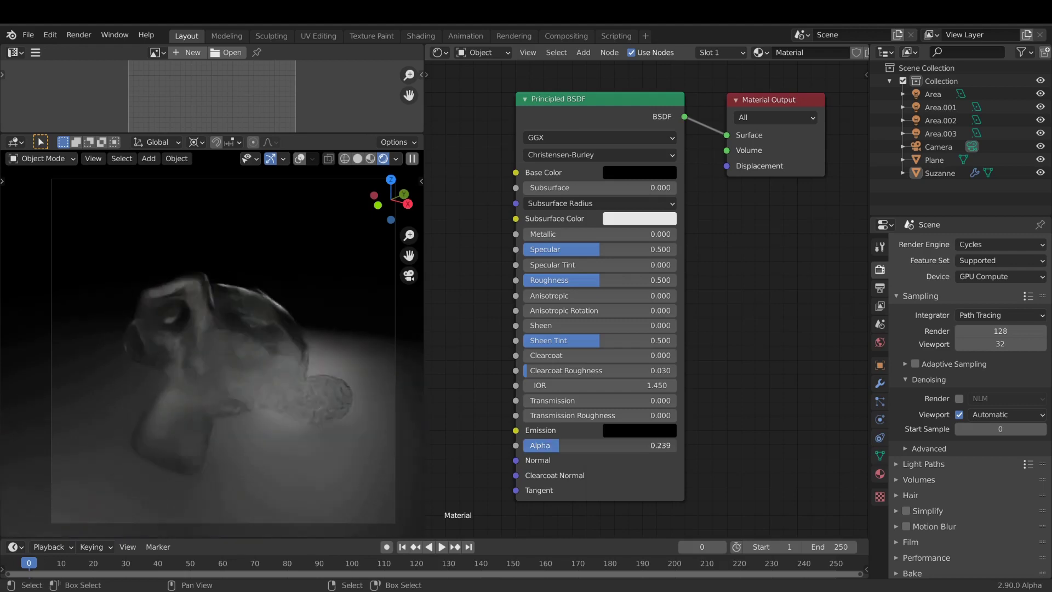
Set the Bump node Distance to 0.010 and feed its Normal into Clearcoat Normal
{"action": "left_click", "coordinate": [592, 461]}
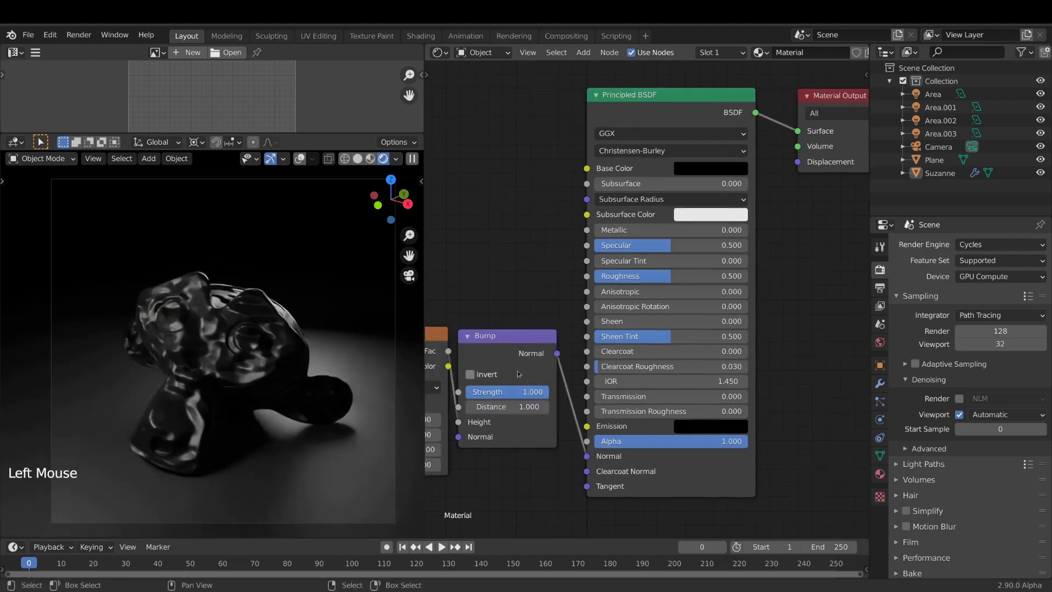
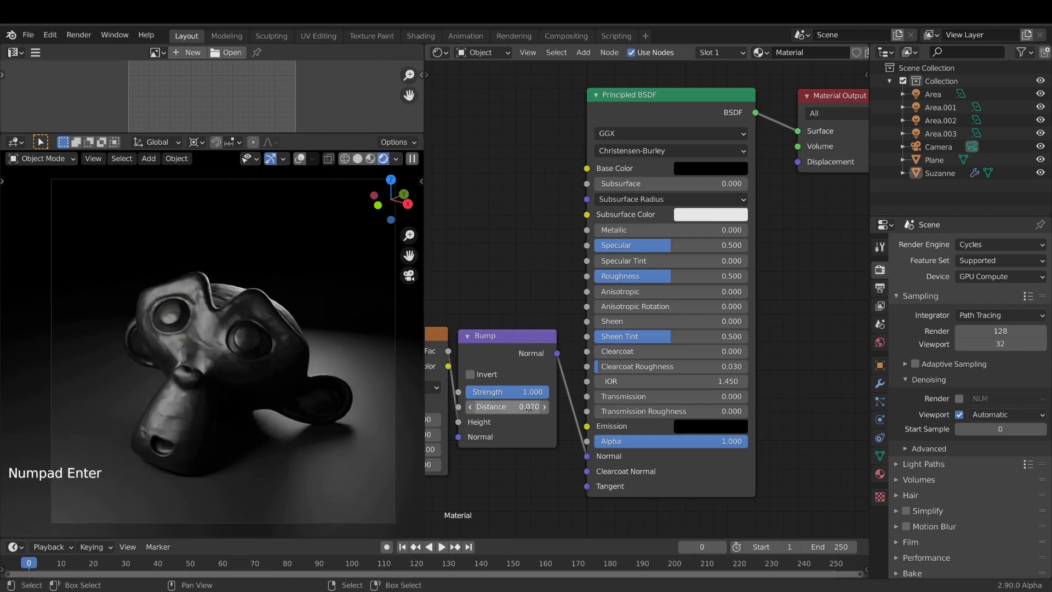
{"action": "key", "text": "KP_Enter"}
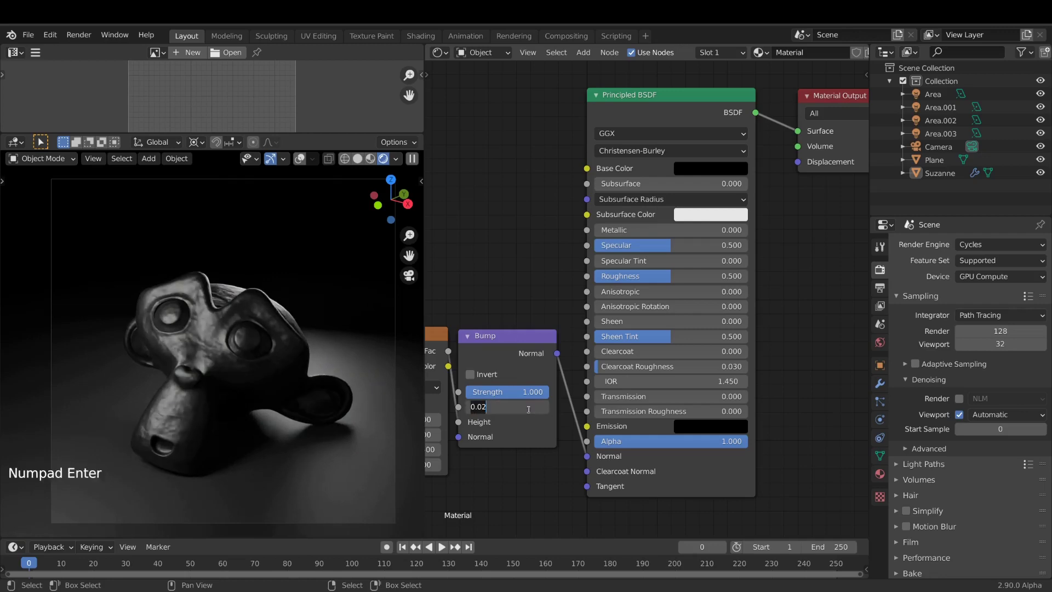
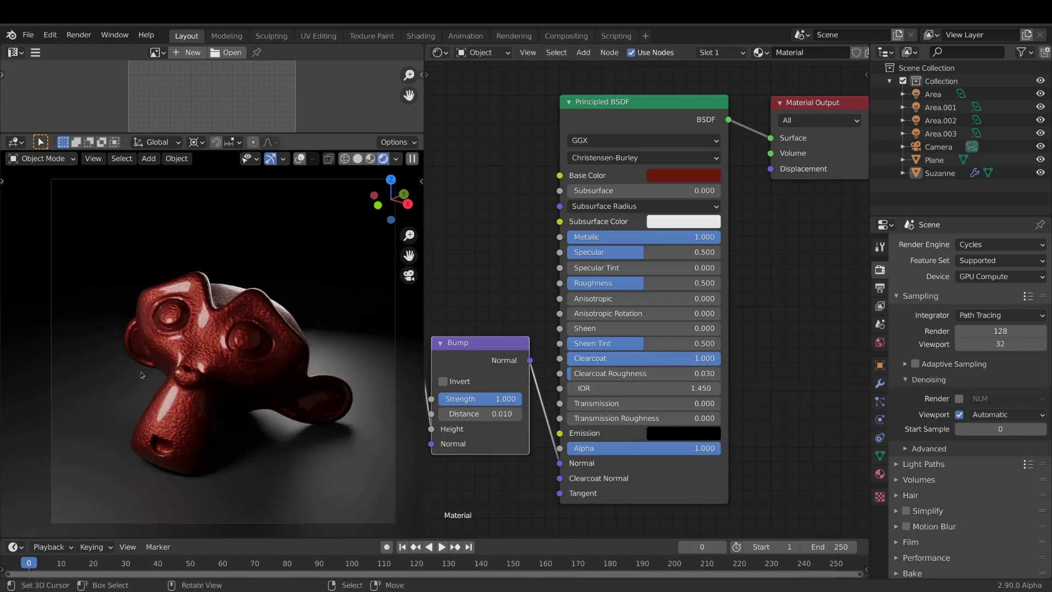
{"action": "left_click", "coordinate": [533, 361]}
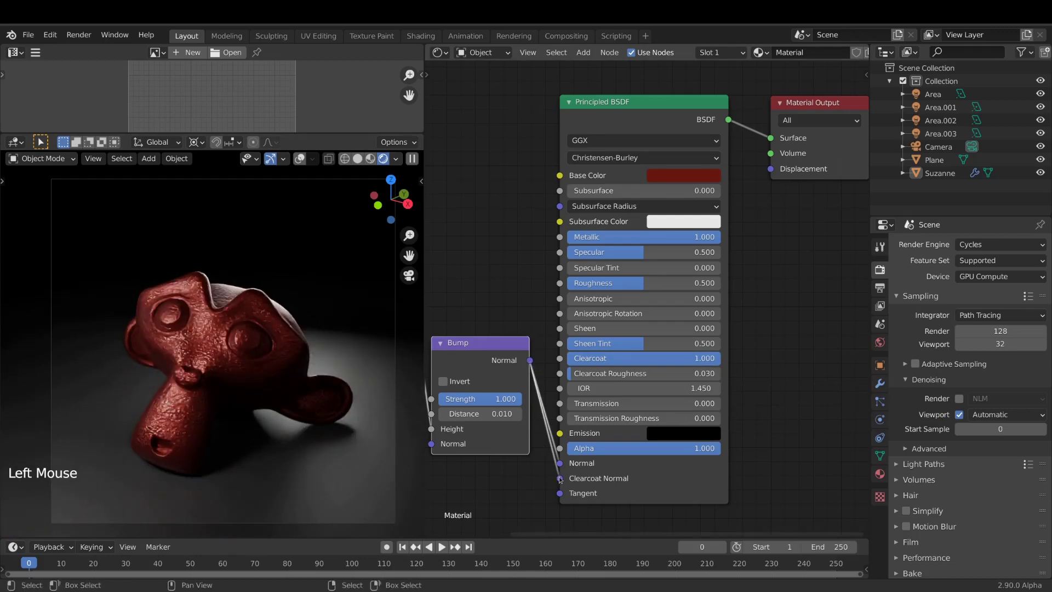